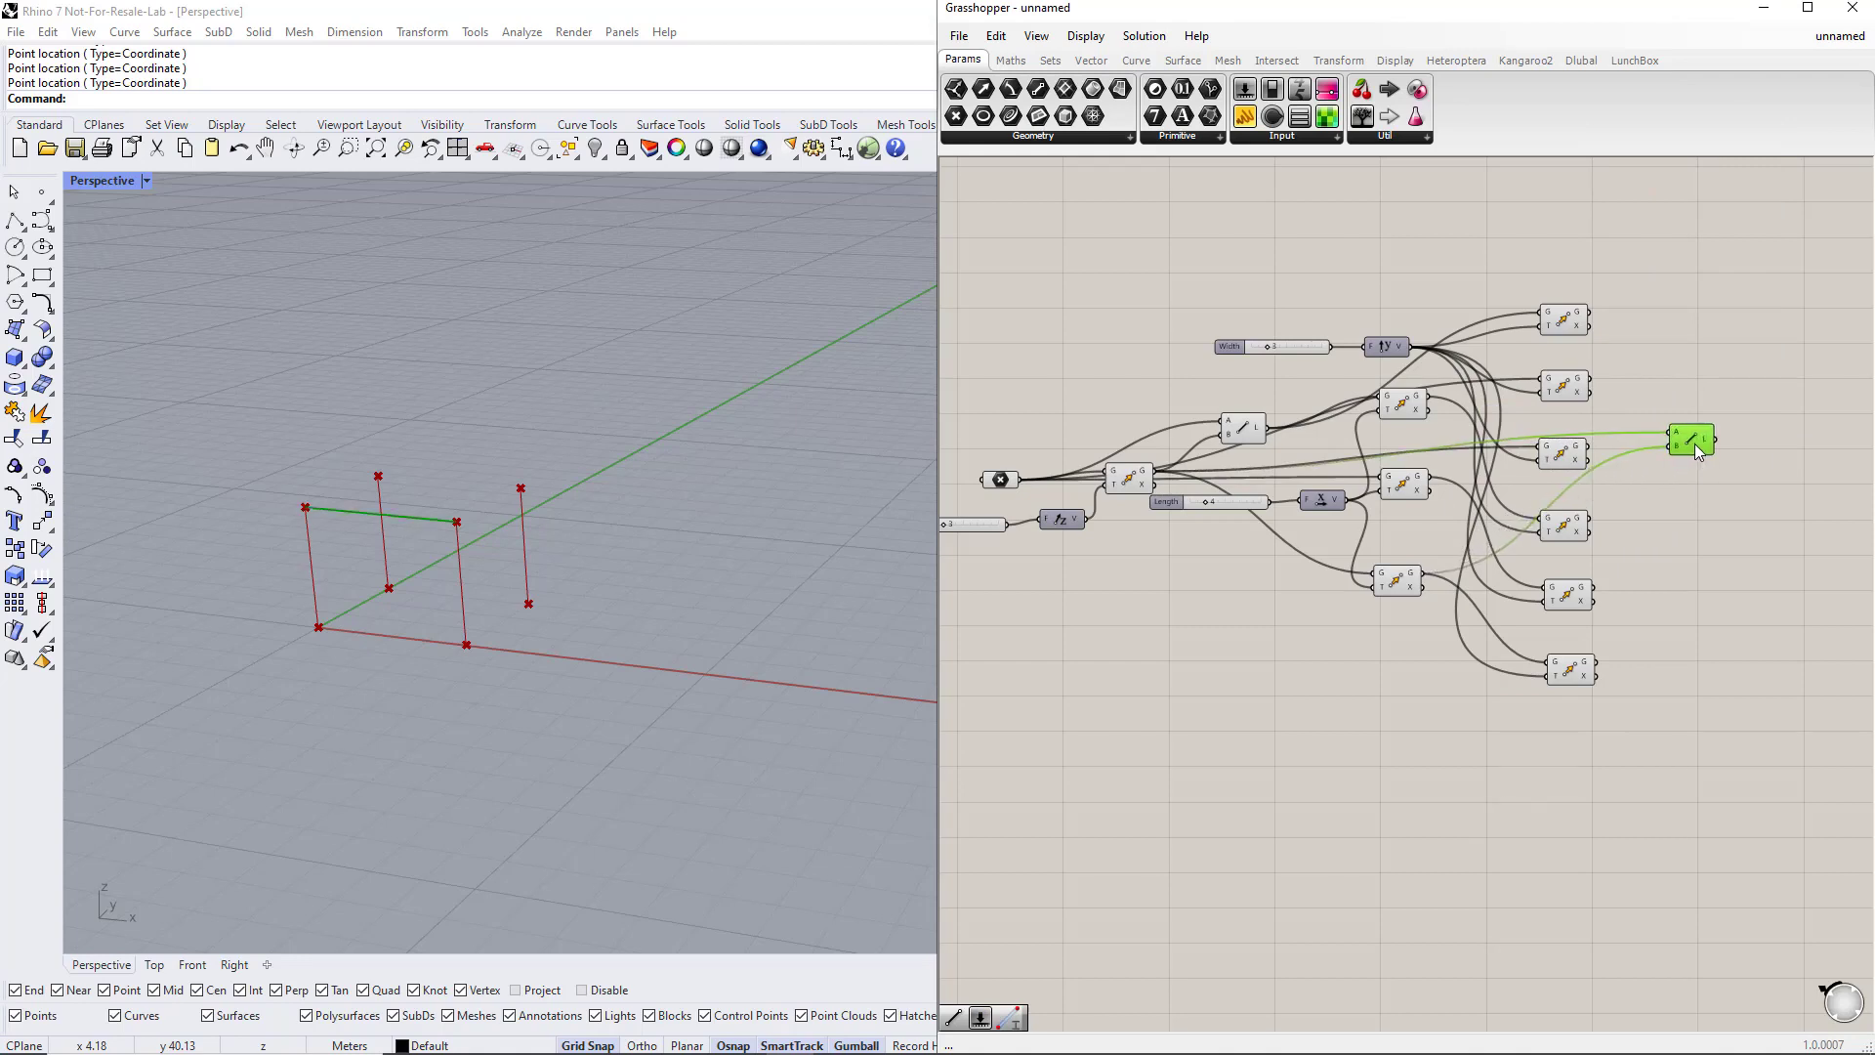
Wire the rear top corner points into the copied Line component to form the top rail.
drag(1699, 451, 1626, 477)
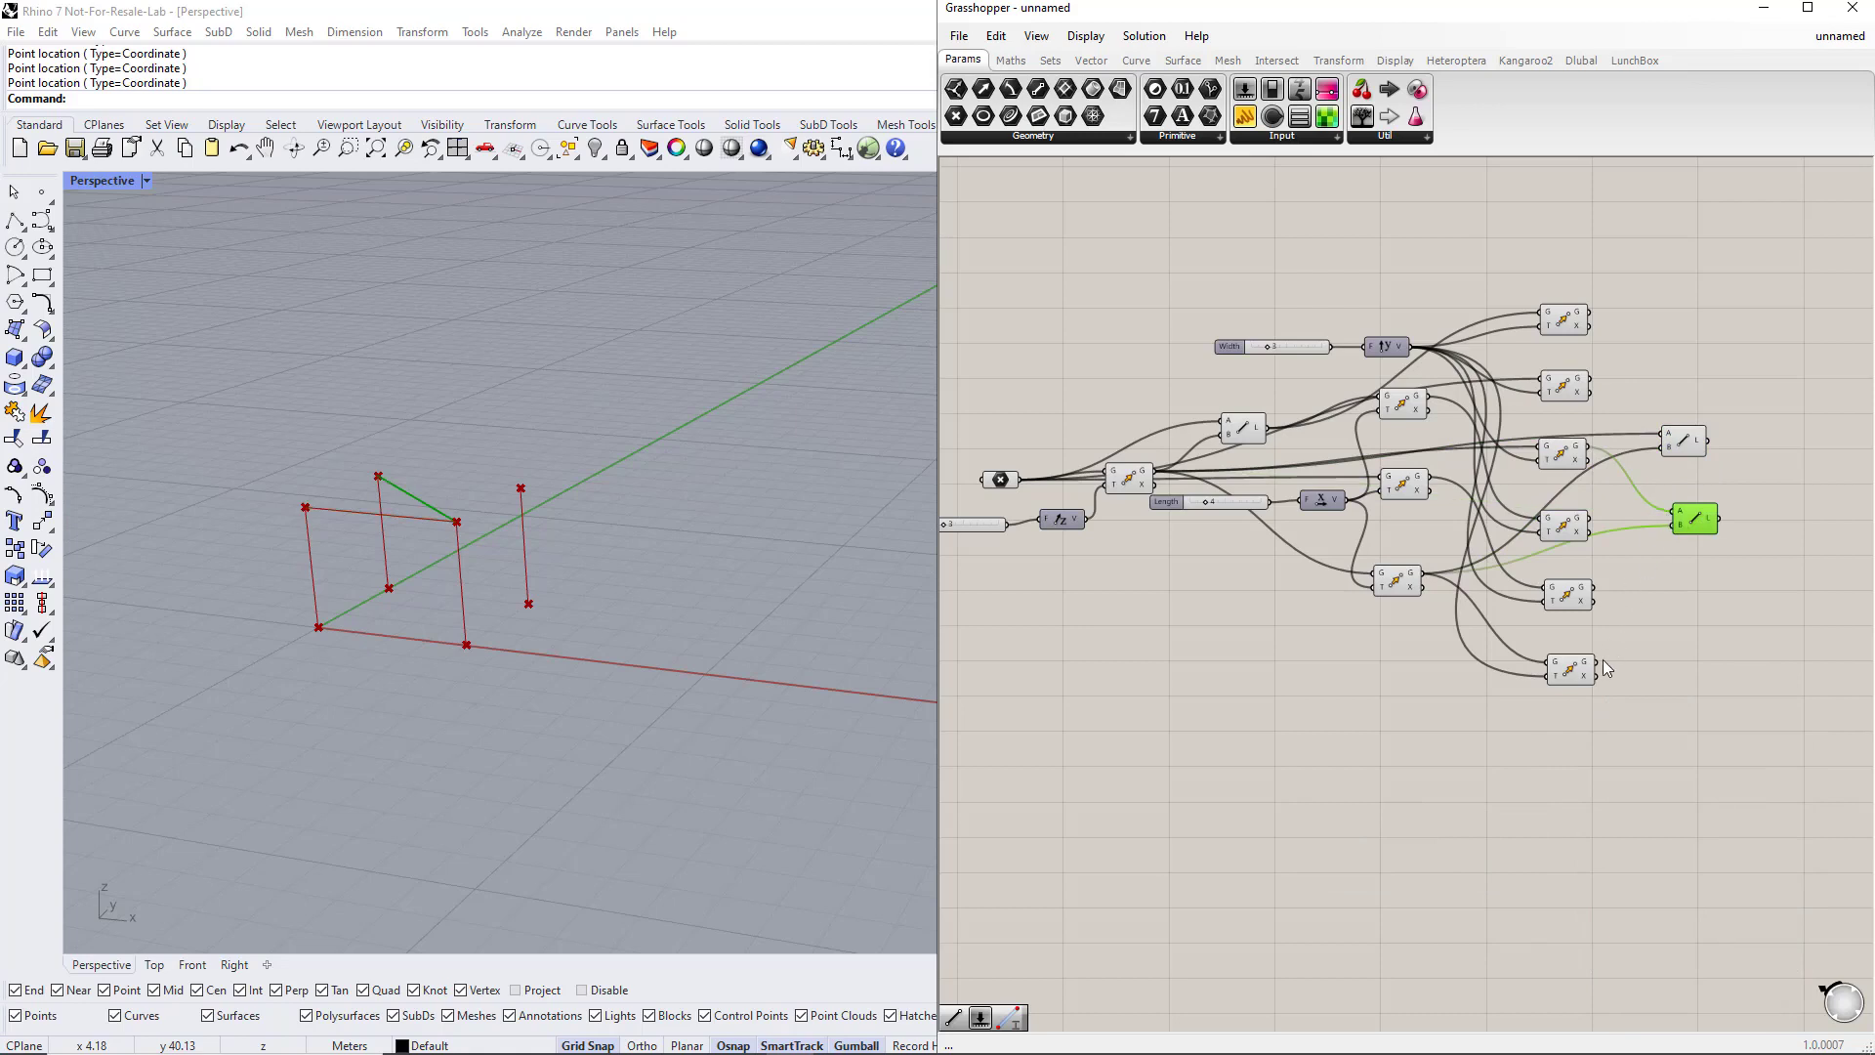